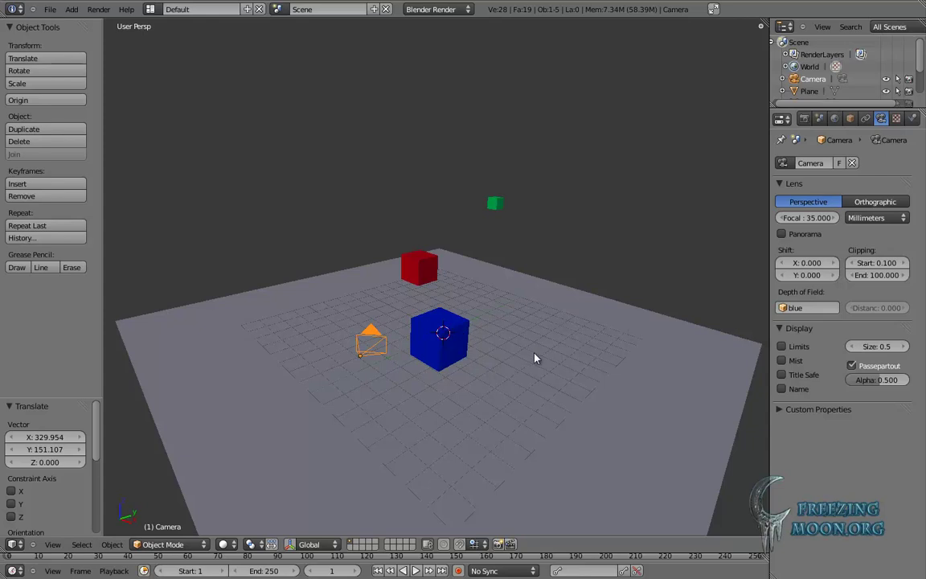
# Step: Select the ground plane and cubes in turn, then inspect the red cube's material settings
pyautogui.rightClick(538, 358)
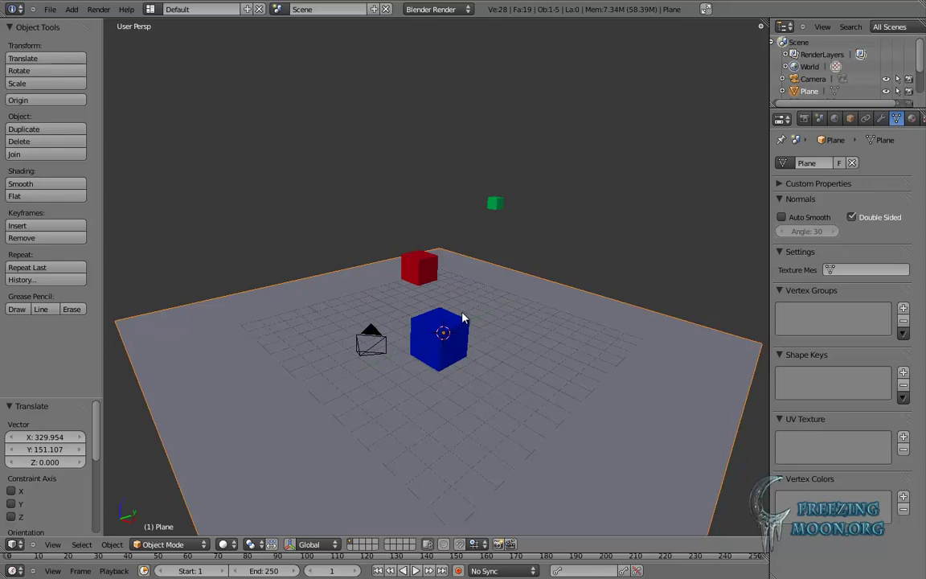
pyautogui.rightClick(452, 327)
pyautogui.rightClick(426, 276)
pyautogui.rightClick(507, 204)
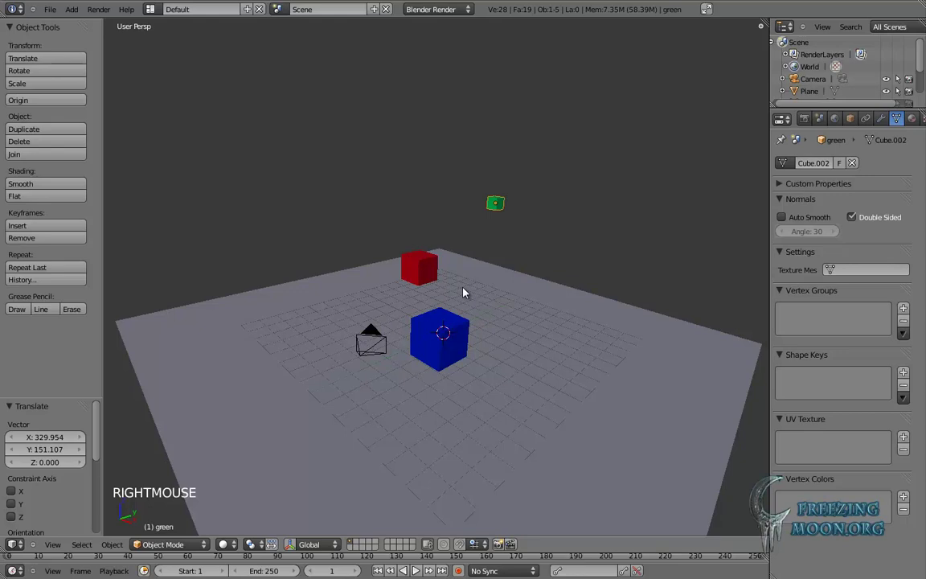
pyautogui.rightClick(434, 264)
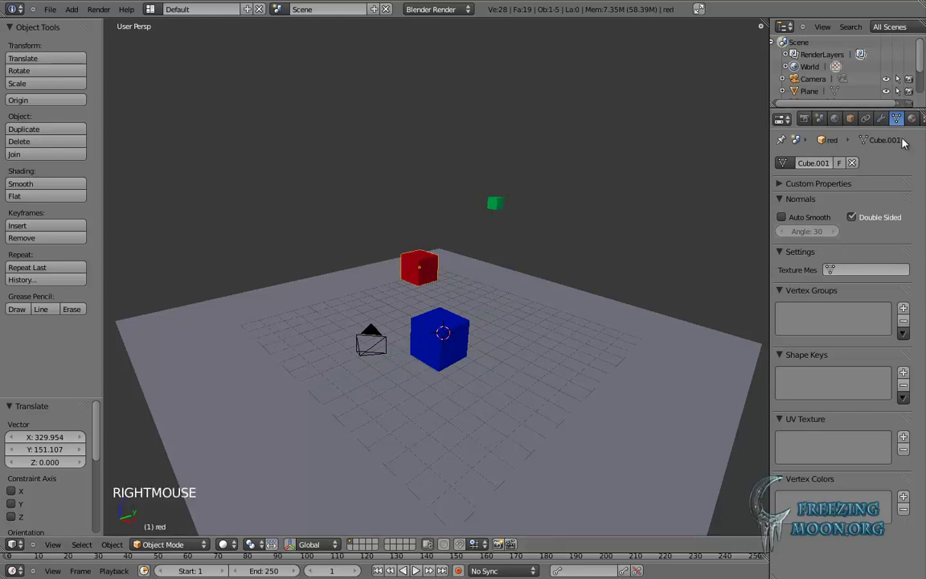
pyautogui.click(857, 125)
pyautogui.click(922, 122)
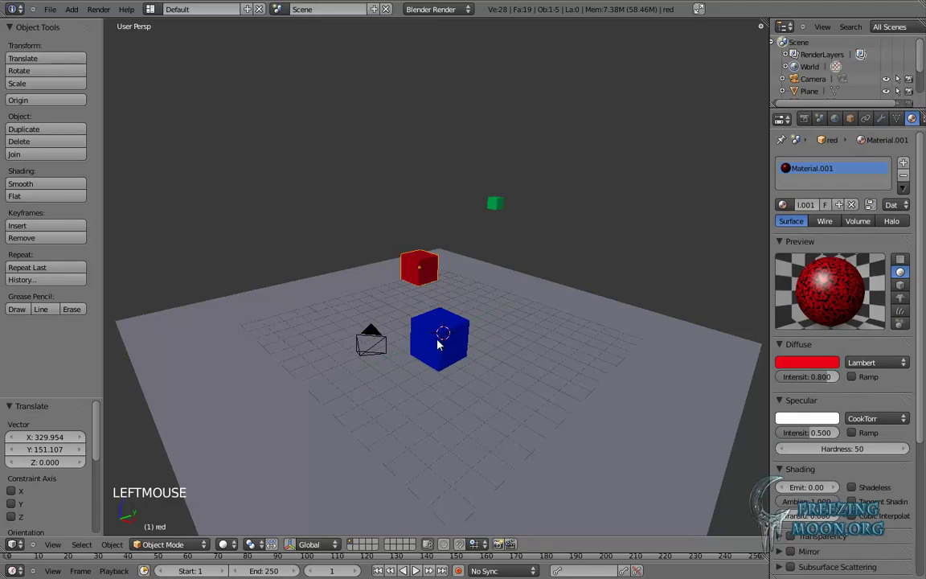
# Step: Compare the green, red and blue cubes' object properties, then select the camera
pyautogui.rightClick(441, 343)
pyautogui.rightClick(497, 202)
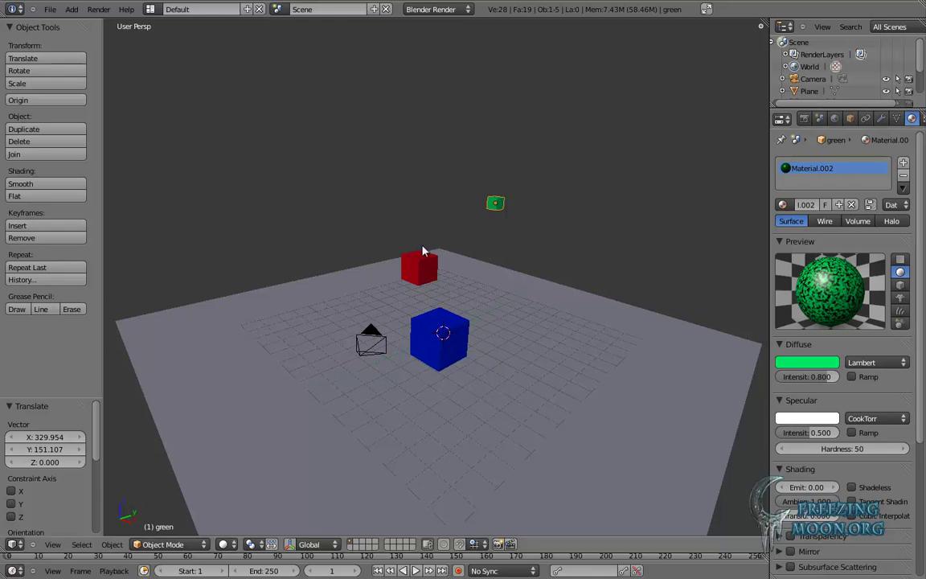
pyautogui.rightClick(429, 269)
pyautogui.click(855, 124)
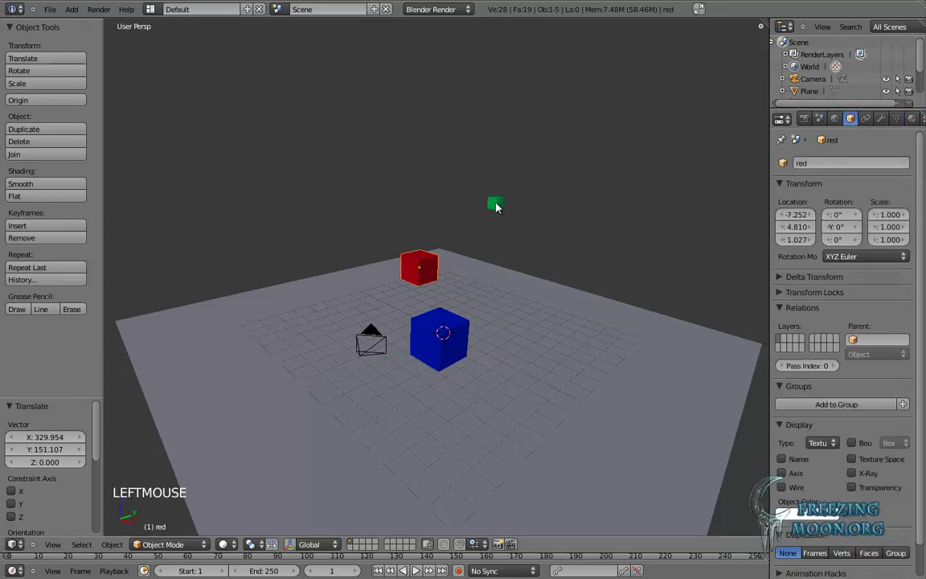
pyautogui.rightClick(498, 205)
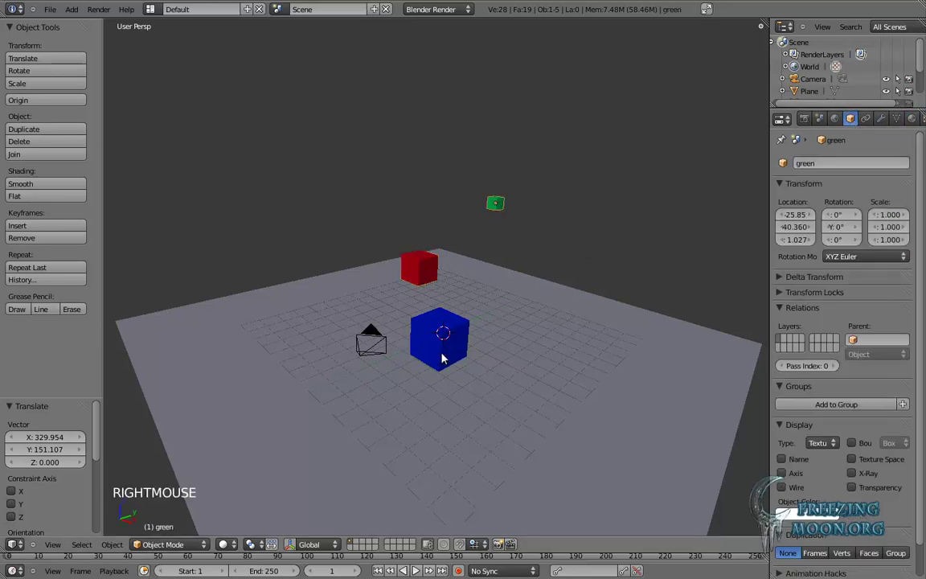
pyautogui.rightClick(436, 356)
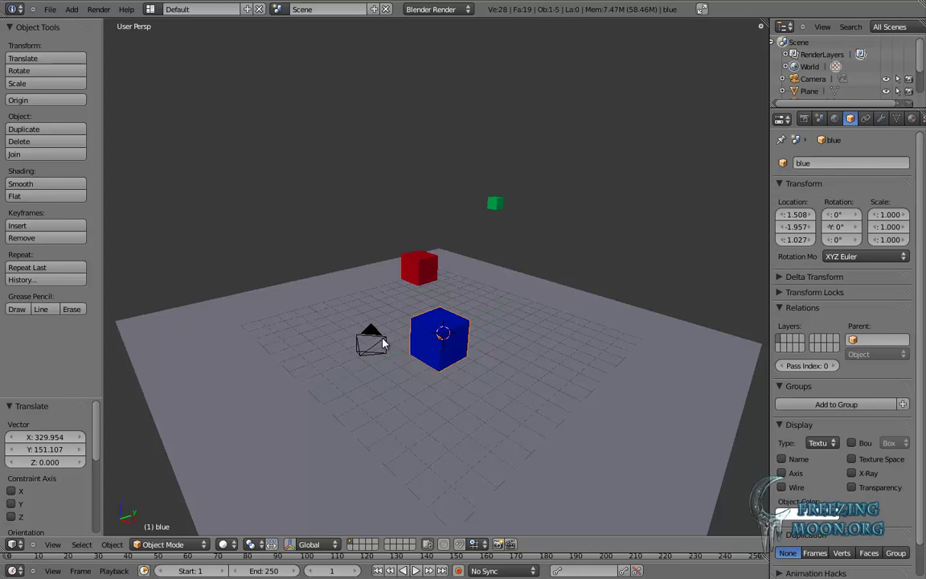
pyautogui.rightClick(386, 340)
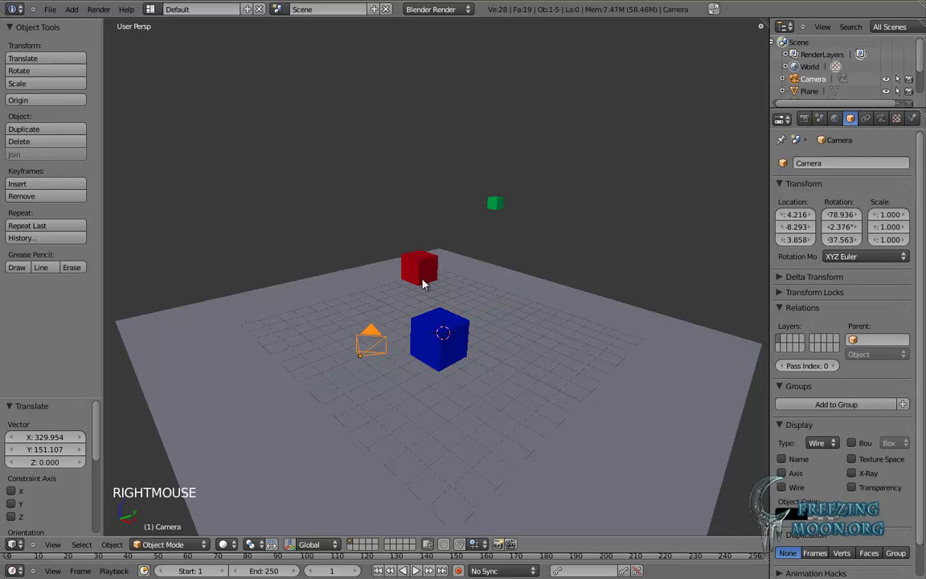
# Step: Look through the scene camera with Numpad 0 and select the camera in that view
pyautogui.middleClick(447, 300)
pyautogui.press('KP_0')
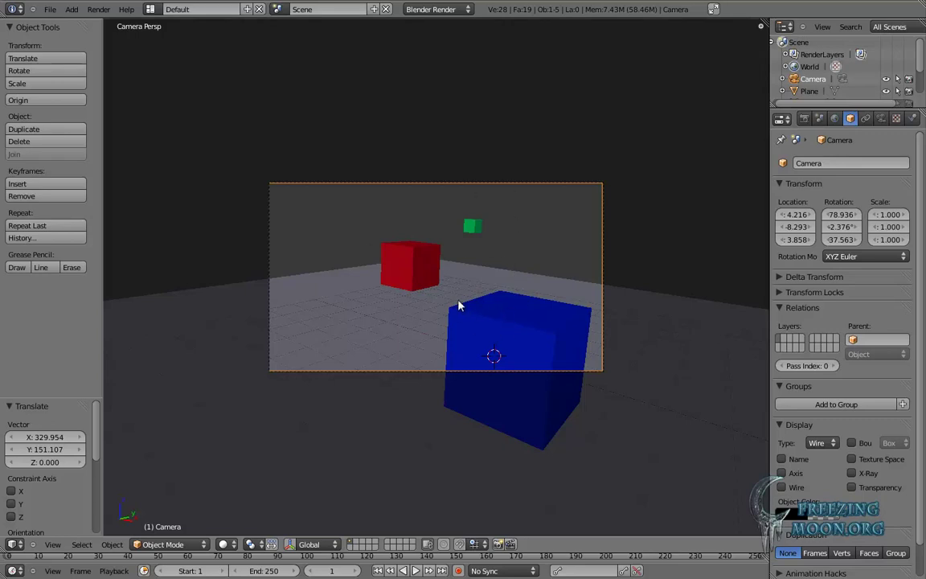
pyautogui.rightClick(596, 376)
pyautogui.rightClick(596, 377)
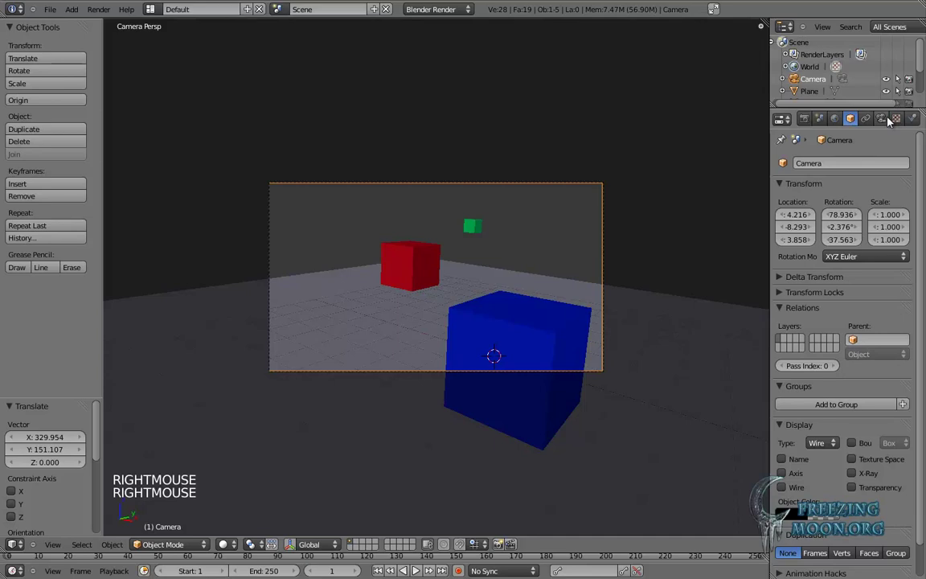
# Step: Enable the camera's Limits display and orbit to see its focus line toward the cubes
pyautogui.click(888, 120)
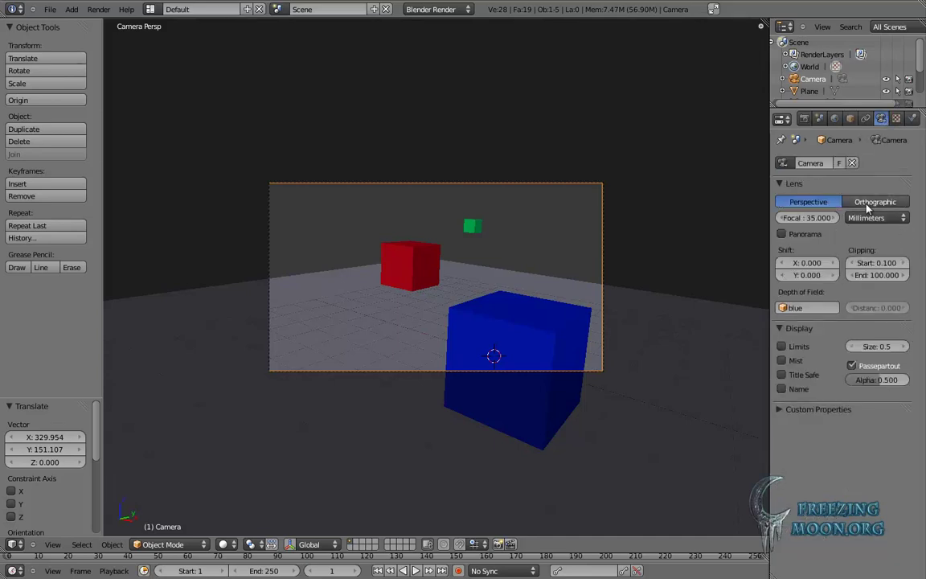
pyautogui.click(807, 348)
pyautogui.middleClick(541, 261)
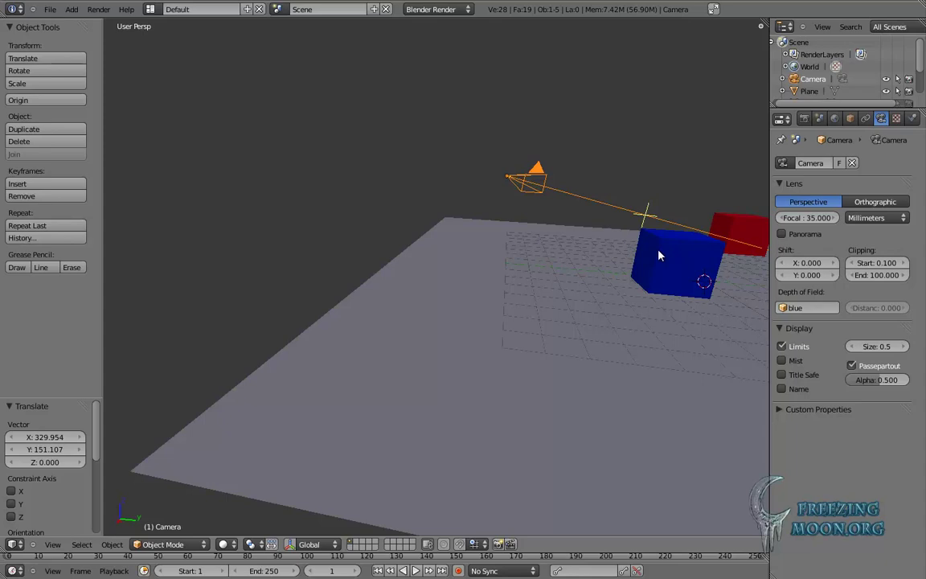
pyautogui.middleClick(622, 257)
pyautogui.scroll(-3)
pyautogui.middleClick(526, 275)
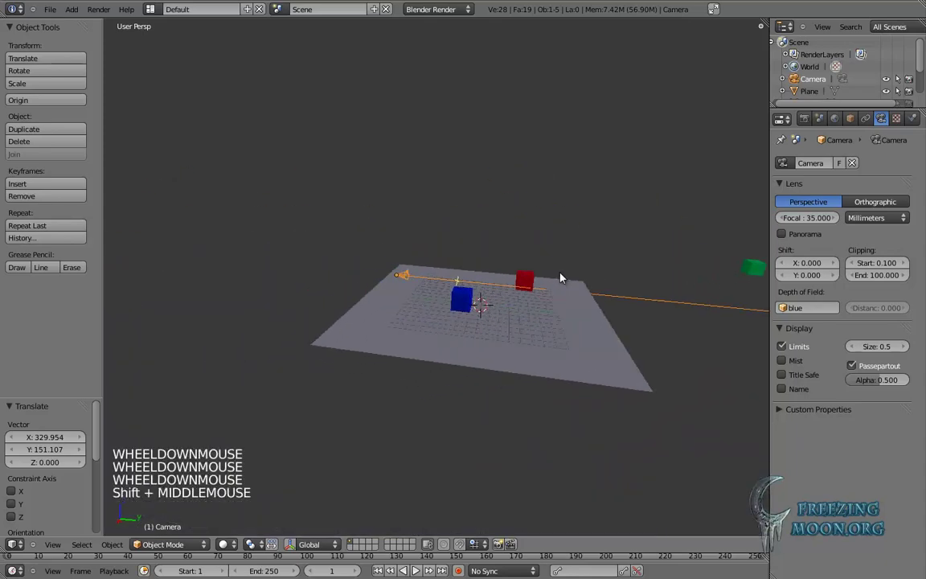
pyautogui.scroll(3)
pyautogui.middleClick(431, 308)
pyautogui.scroll(3)
pyautogui.middleClick(537, 307)
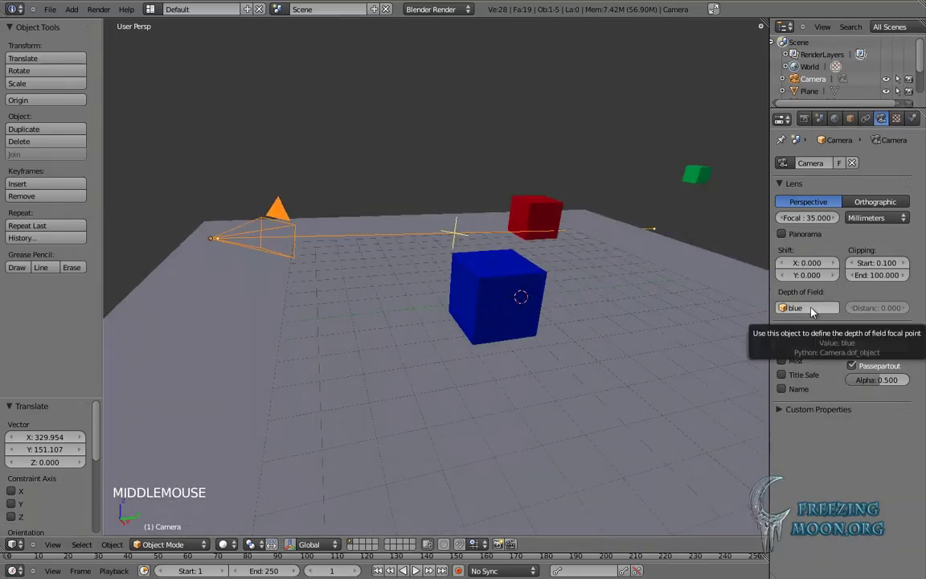
# Step: Make the green cube the Depth of Field object and check the focus line reaches it
pyautogui.click(813, 311)
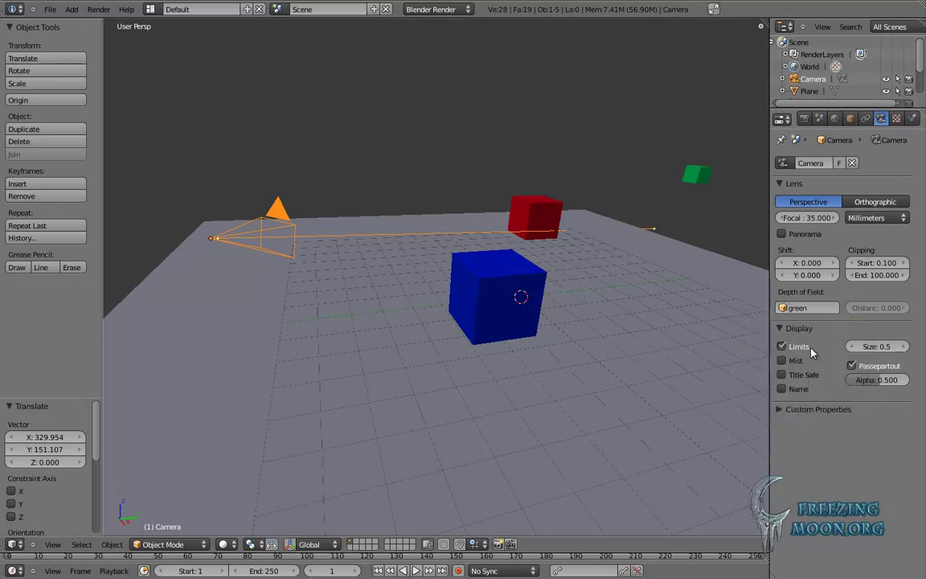
pyautogui.click(823, 308)
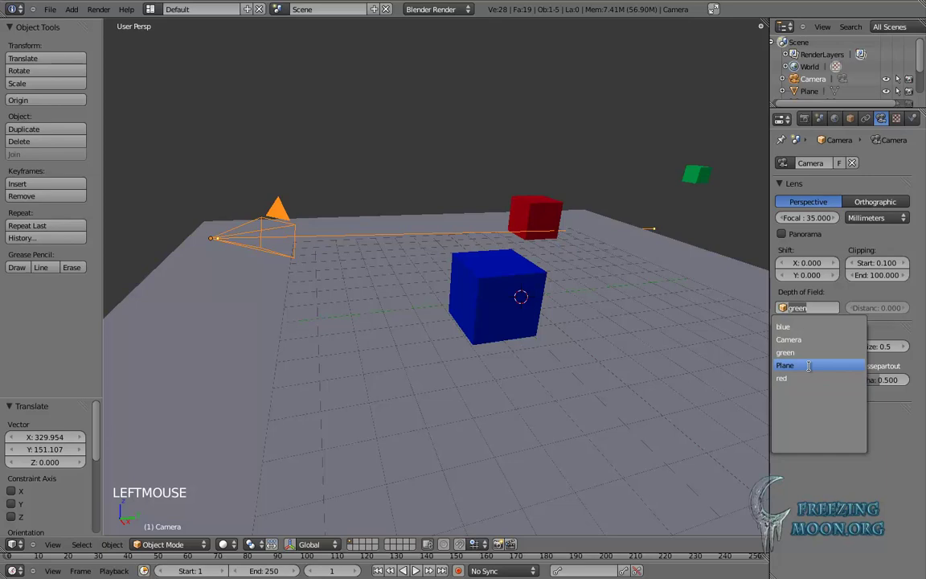
pyautogui.middleClick(649, 245)
pyautogui.scroll(-3)
pyautogui.middleClick(674, 288)
pyautogui.middleClick(568, 287)
pyautogui.middleClick(685, 296)
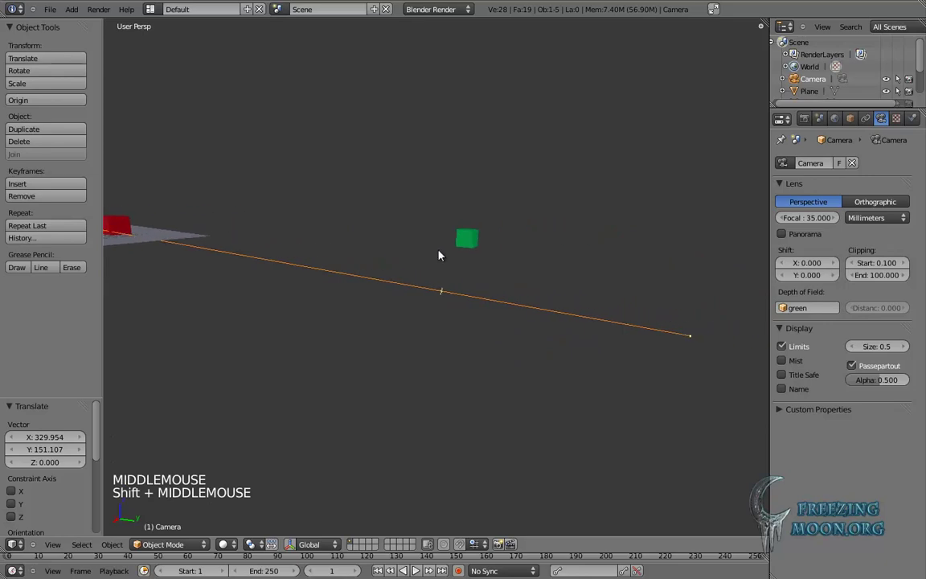
pyautogui.middleClick(574, 357)
pyautogui.middleClick(441, 330)
pyautogui.scroll(3)
# Step: Try the red cube as focus object, then settle the Depth of Field object on the blue cube
pyautogui.click(807, 309)
pyautogui.scroll(3)
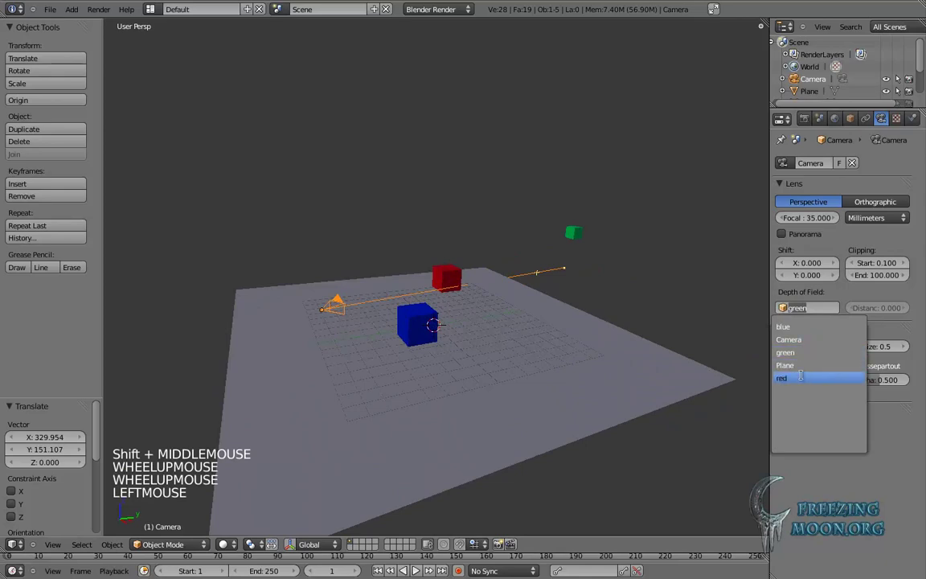
pyautogui.middleClick(404, 315)
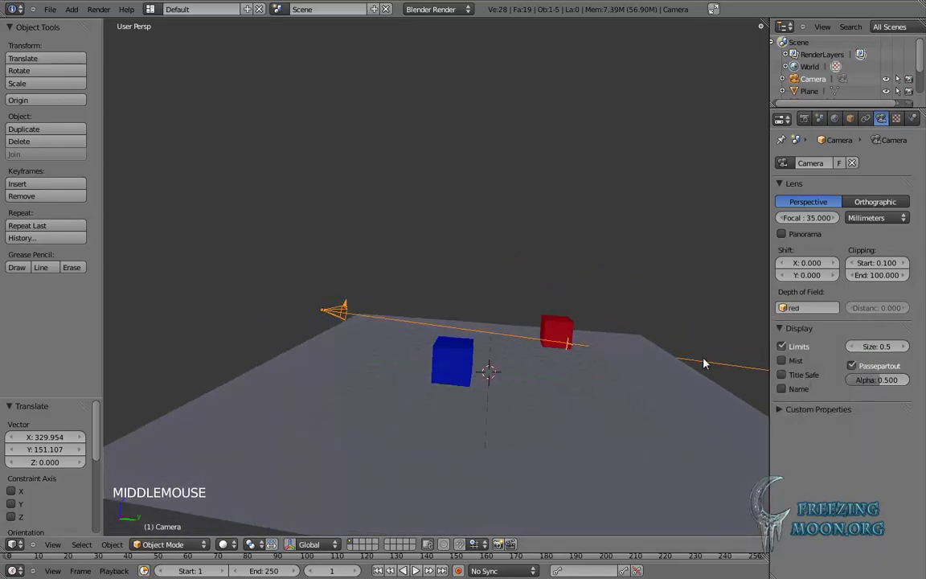
pyautogui.click(799, 315)
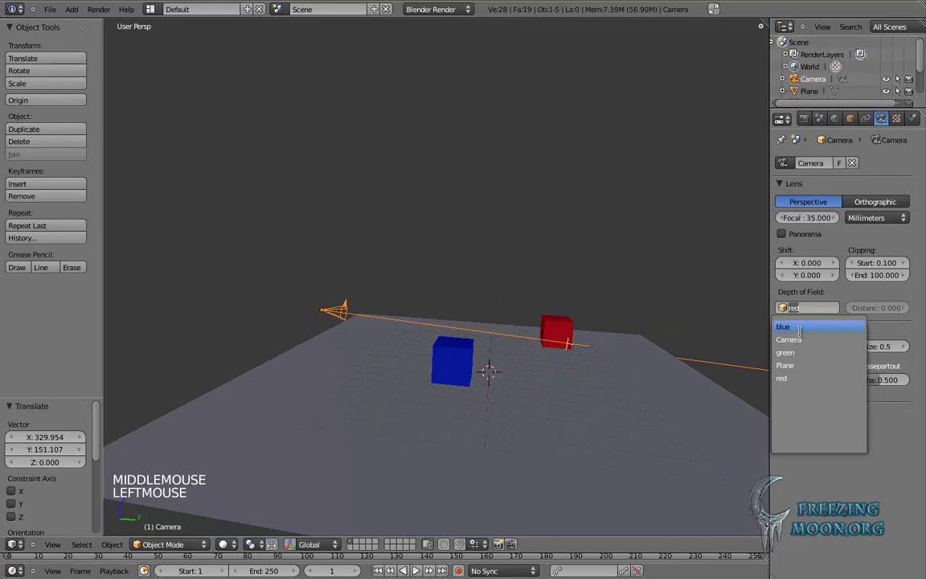
pyautogui.middleClick(480, 341)
# Step: Leave the finished render with Esc and orbit back around the 3D scene
pyautogui.middleClick(510, 326)
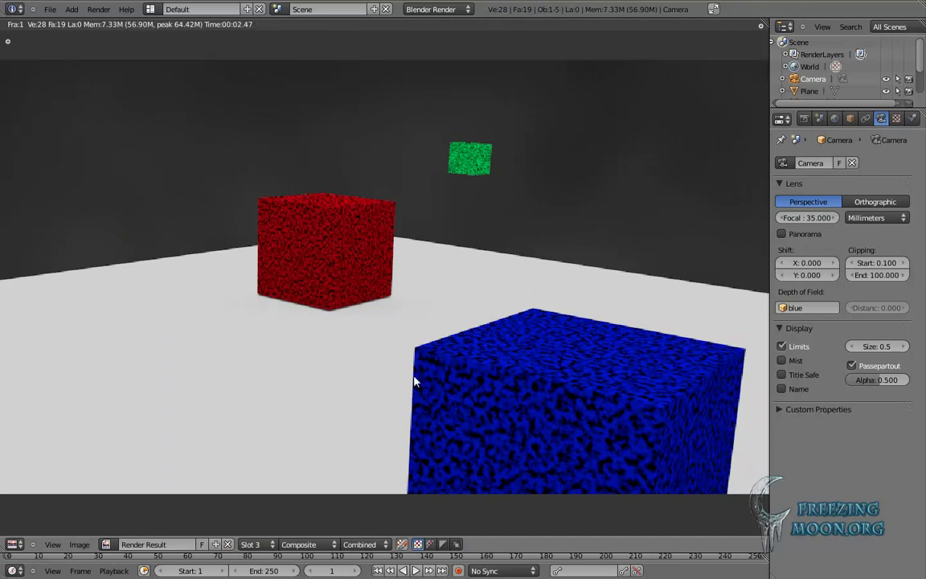
pyautogui.press('Escape')
pyautogui.middleClick(483, 256)
pyautogui.middleClick(459, 275)
pyautogui.middleClick(530, 315)
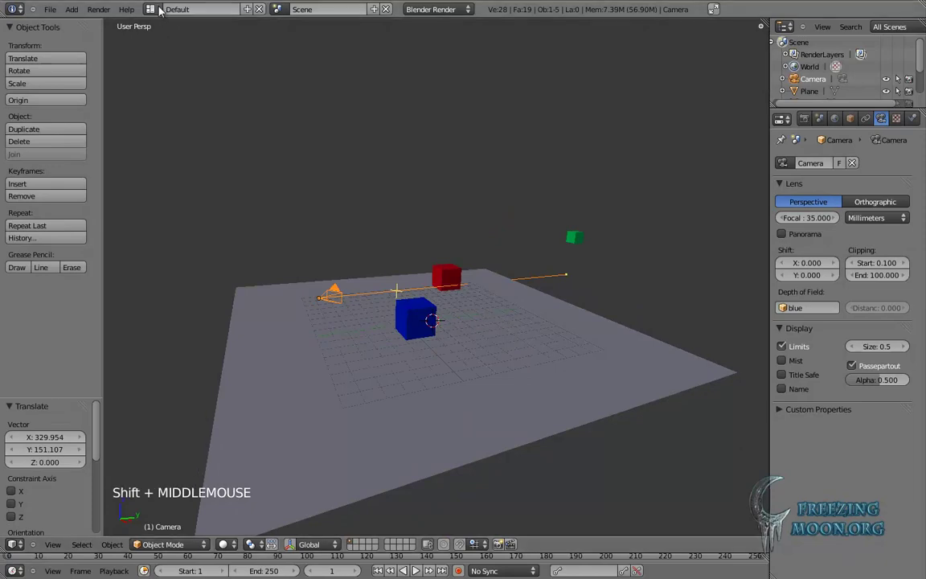
# Step: Switch the screen layout to Compositing to build the Defocus node tree
pyautogui.click(162, 11)
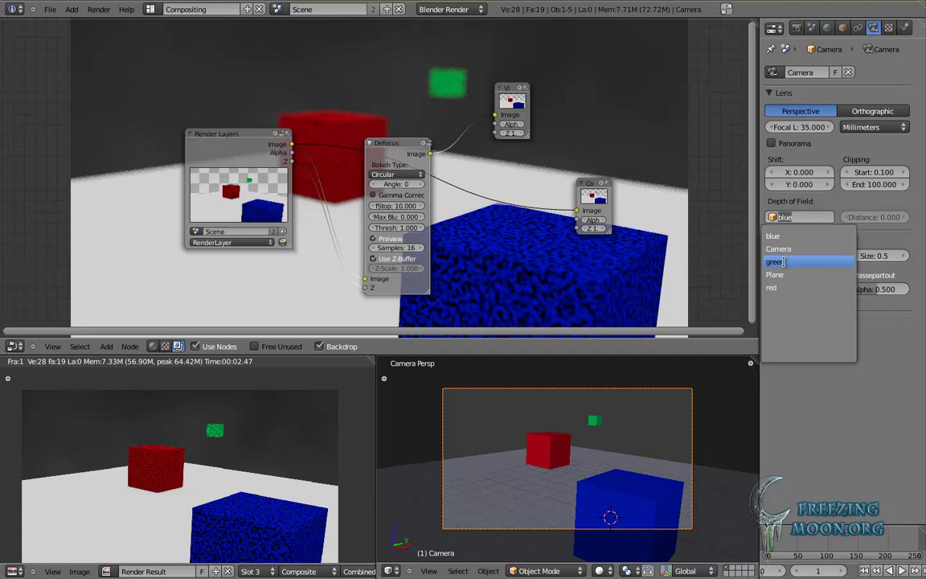
# Step: Render with focus on the green cube, then refocus on the blue cube and render again
pyautogui.click(789, 289)
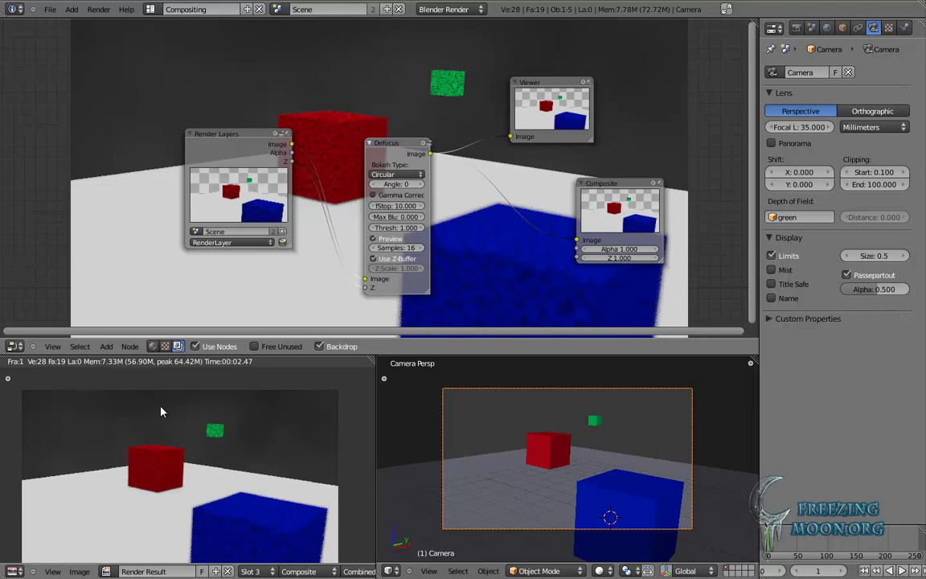
pyautogui.click(270, 564)
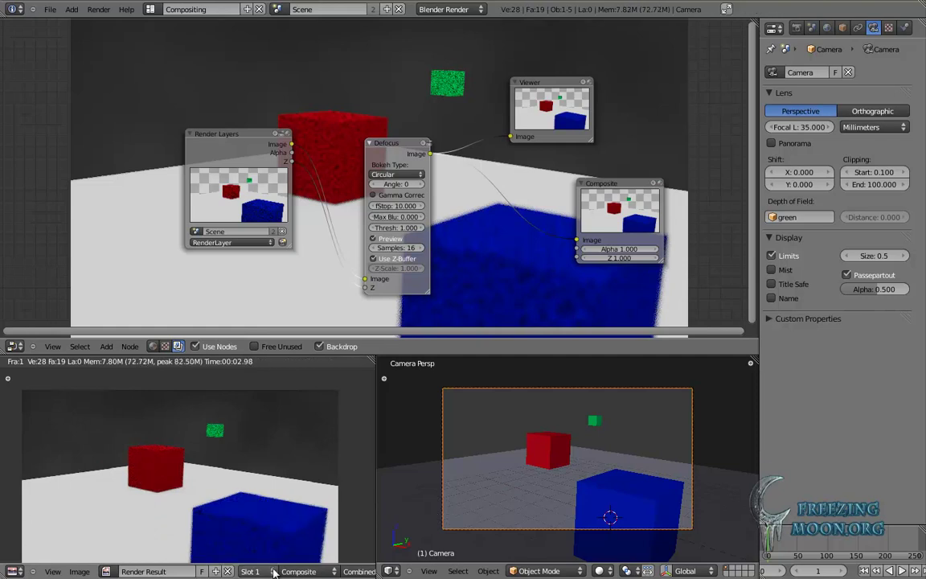
pyautogui.click(266, 550)
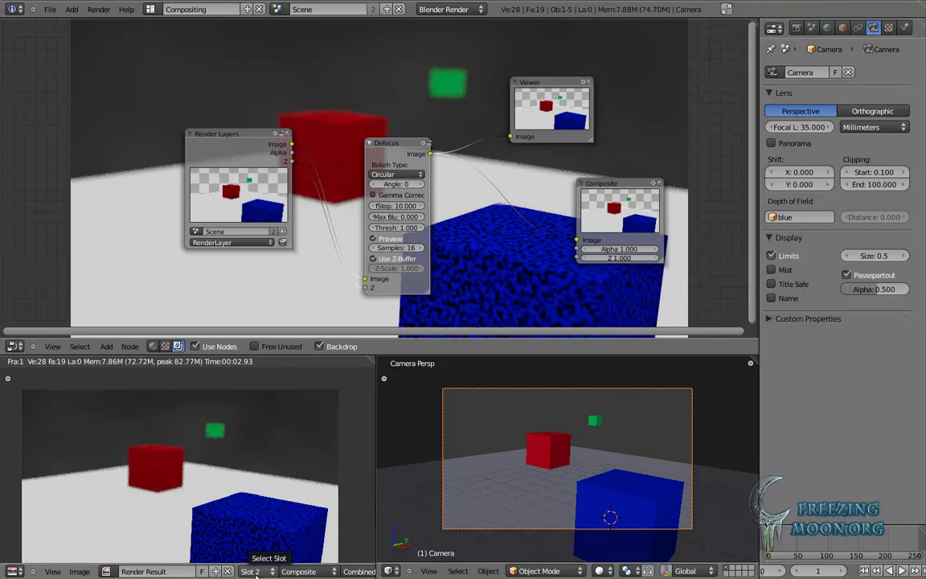
pyautogui.click(267, 537)
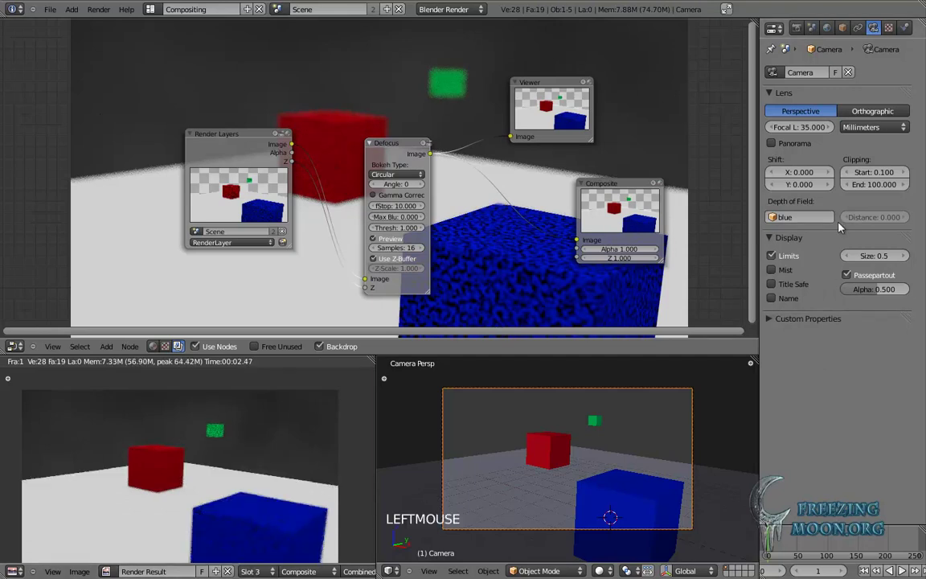